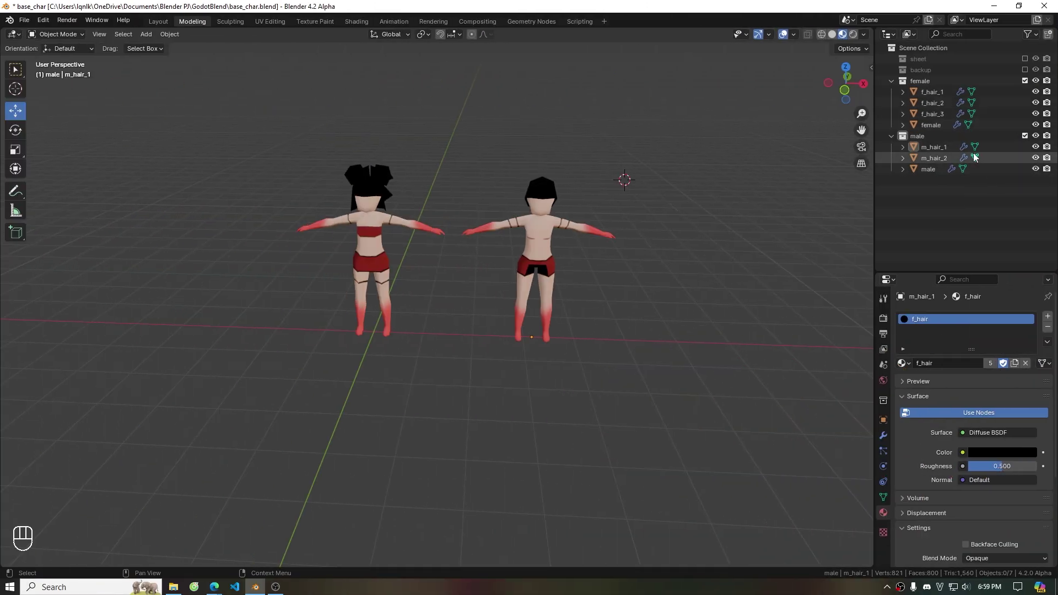
Select the male and female character objects and begin exporting them as base_char.fbx, limited to selected meshes
{"action": "left_click_drag", "start_coordinate": [530, 230], "coordinate": [455, 124]}
{"action": "left_click_drag", "start_coordinate": [179, 41], "coordinate": [307, 85]}
{"action": "left_click", "coordinate": [261, 142]}
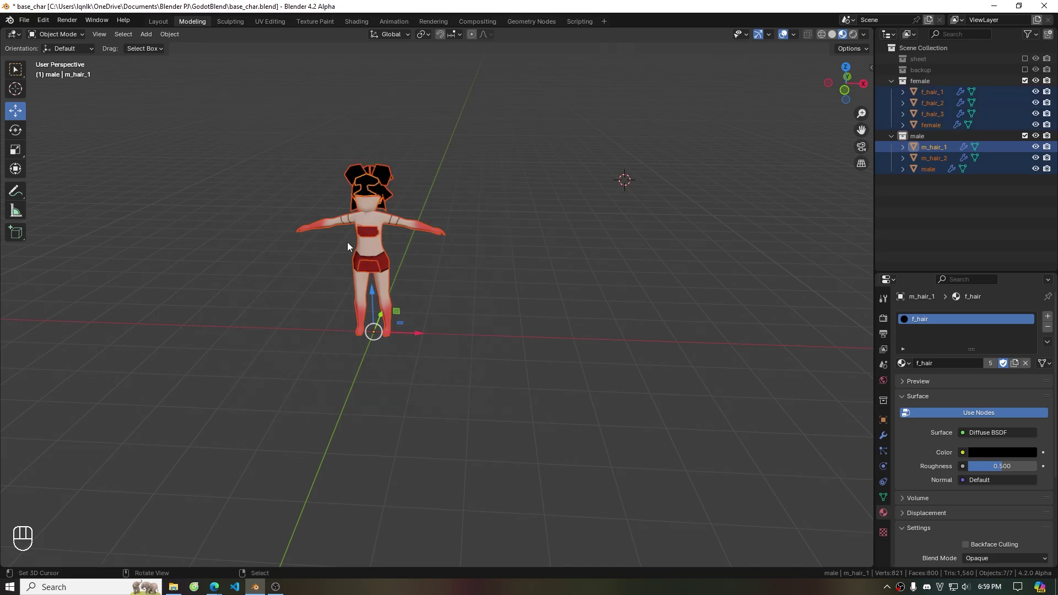
{"action": "left_click_drag", "start_coordinate": [30, 25], "coordinate": [211, 301]}
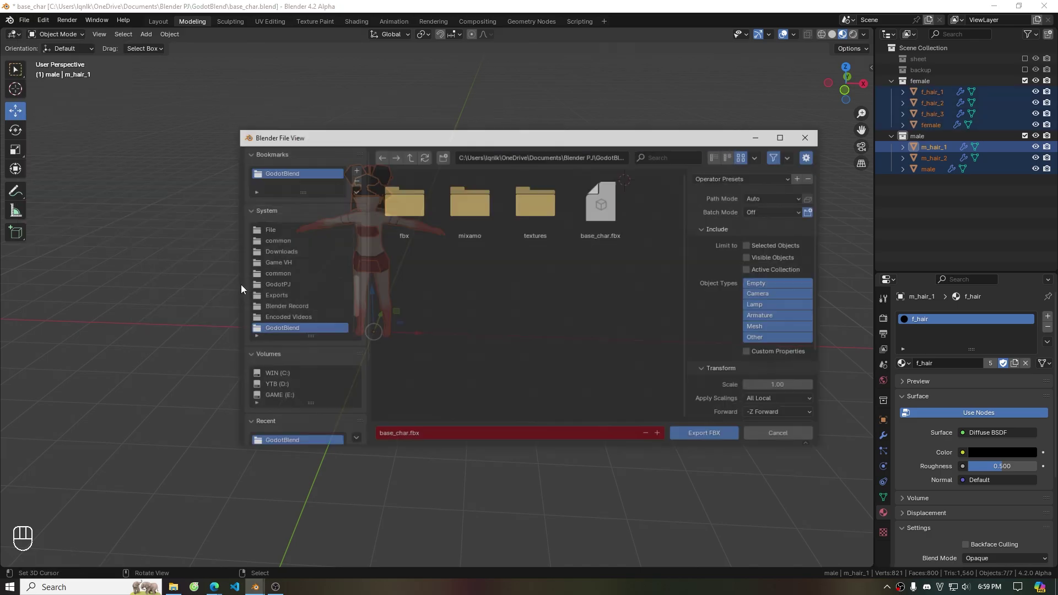